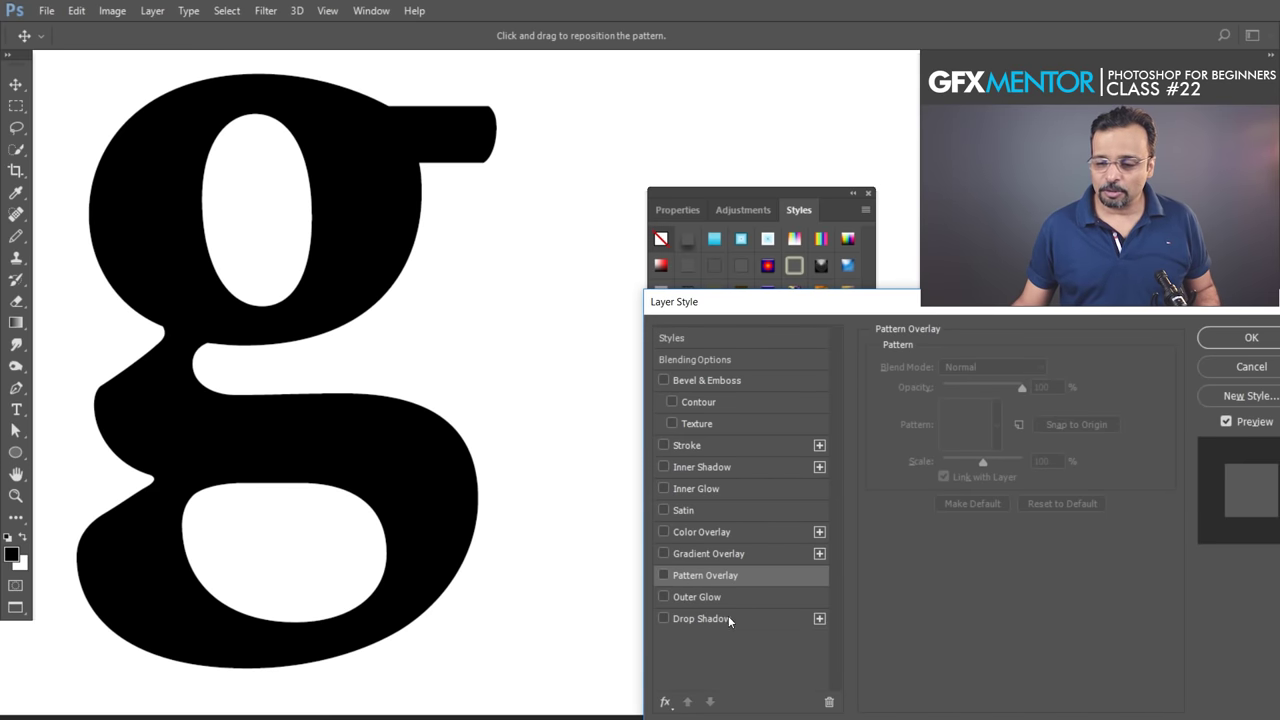
# - Show the Drop Shadow settings for the letter g in Layer Style
pyautogui.click(731, 623)
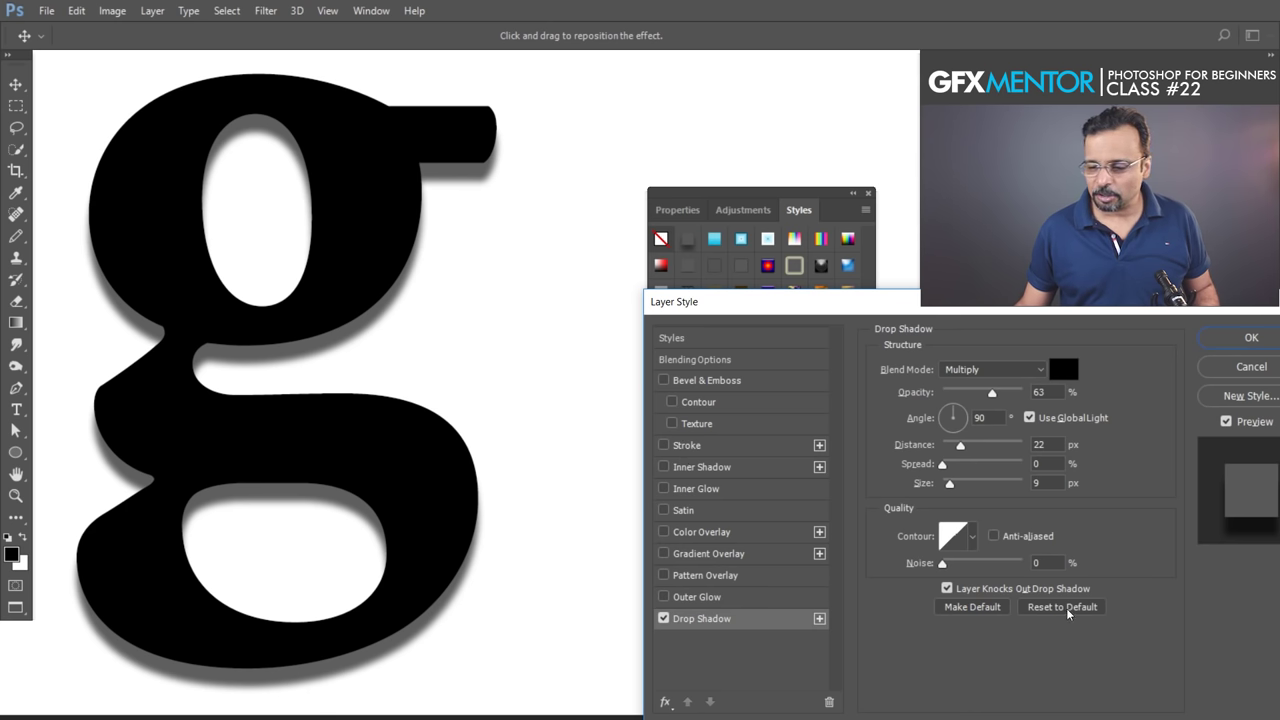
# - Reset the drop shadow to its defaults (35% opacity, 3 px distance, 7 px size)
pyautogui.click(1072, 610)
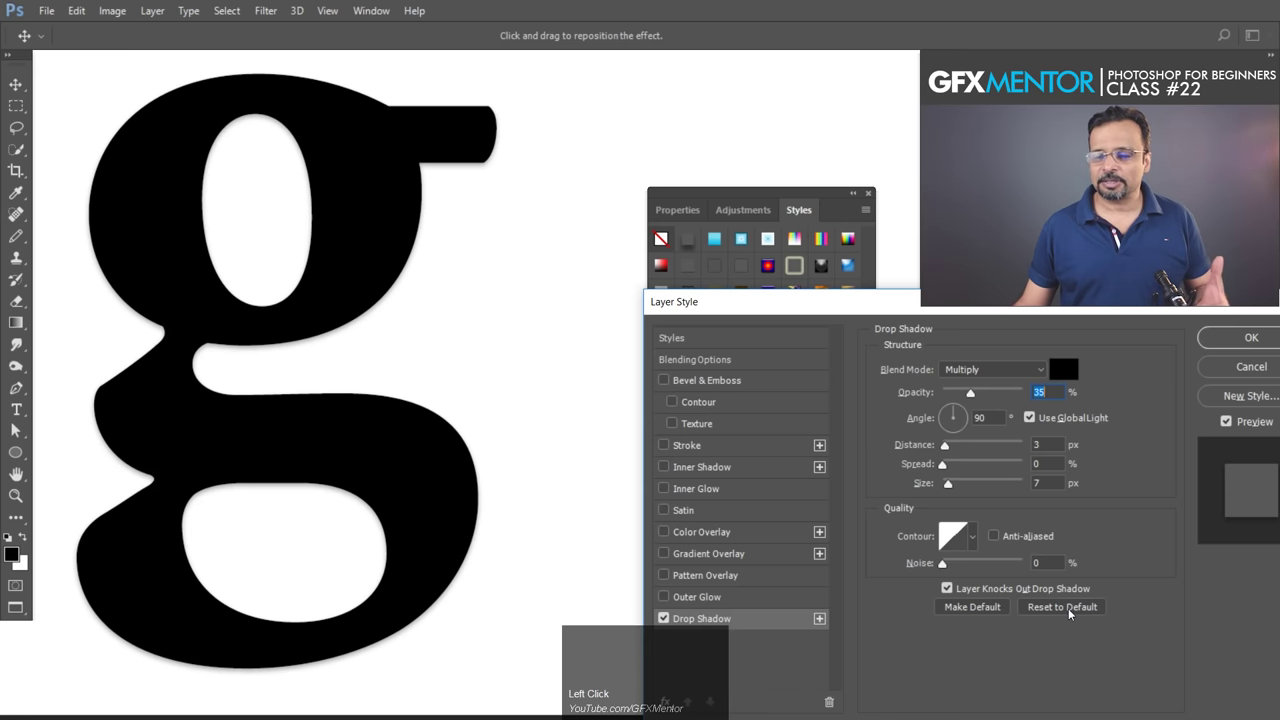
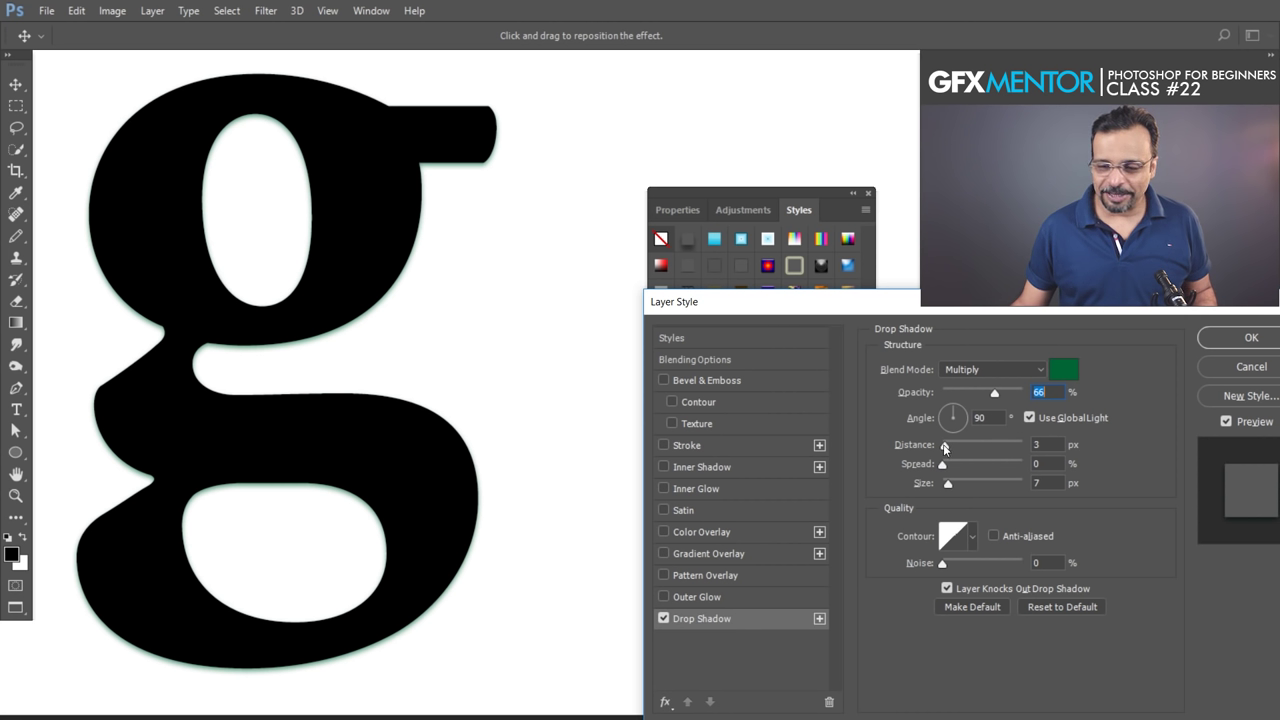
# - Push the drop shadow further out from the letter g, to about 23 px distance
pyautogui.moveTo(946, 448); pyautogui.dragTo(945, 471)
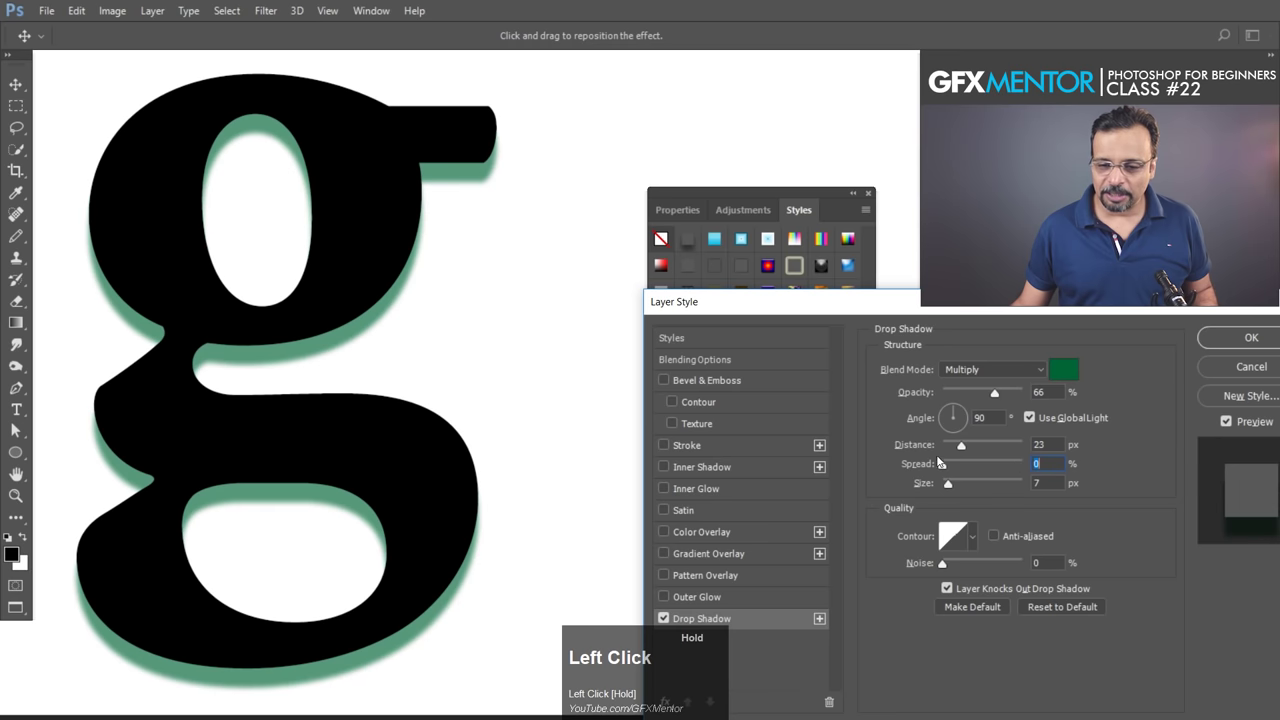
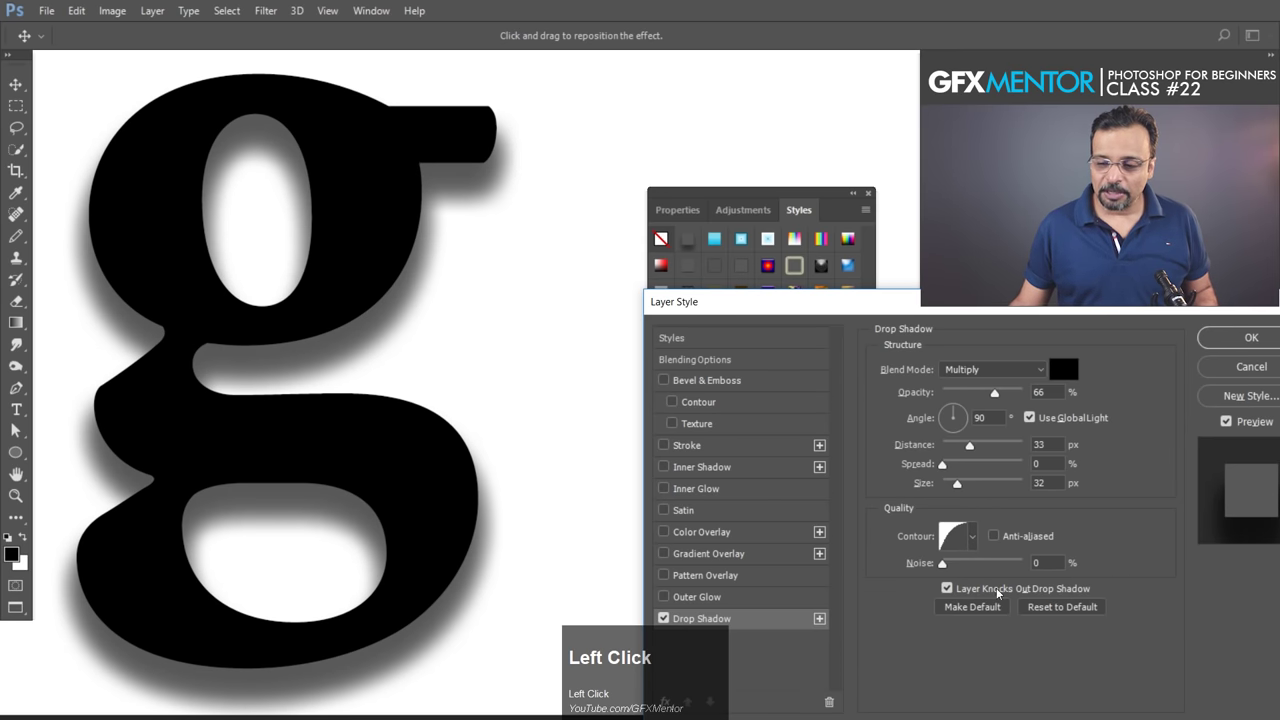
# - Review the shadow contour presets and keep the linear contour for the black 33 px, 32 px-soft shadow
pyautogui.click(978, 540)
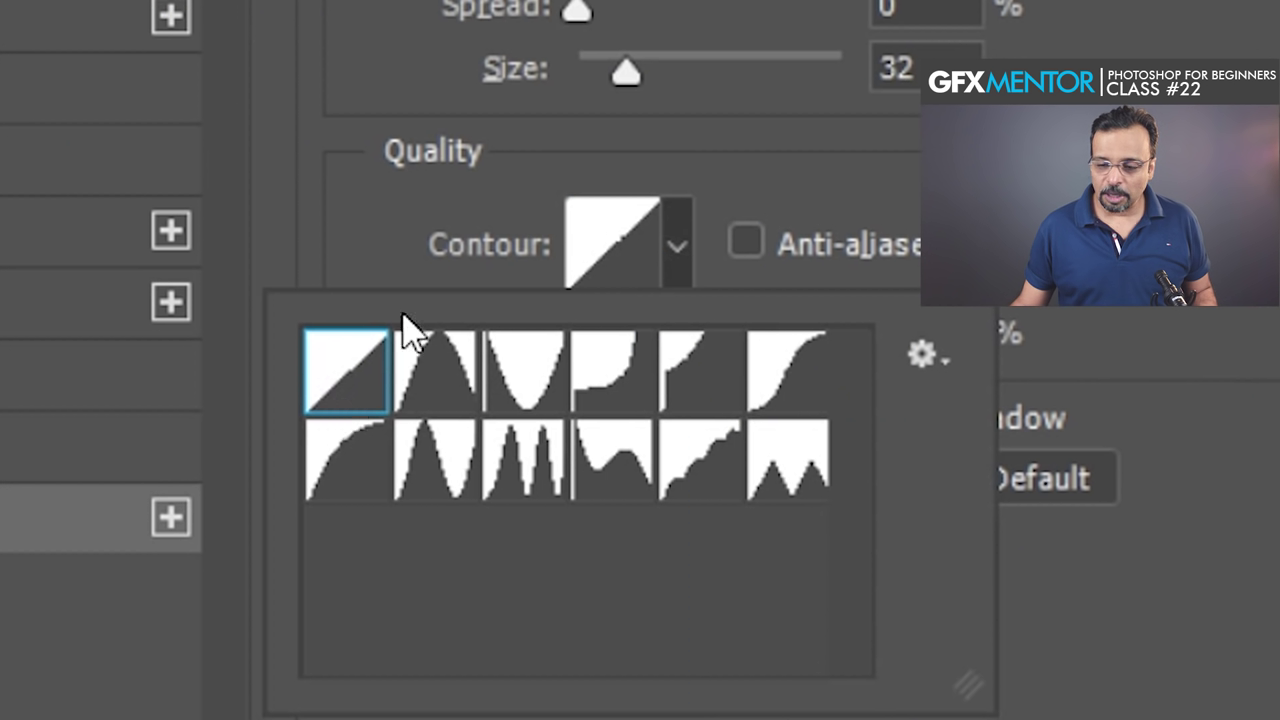
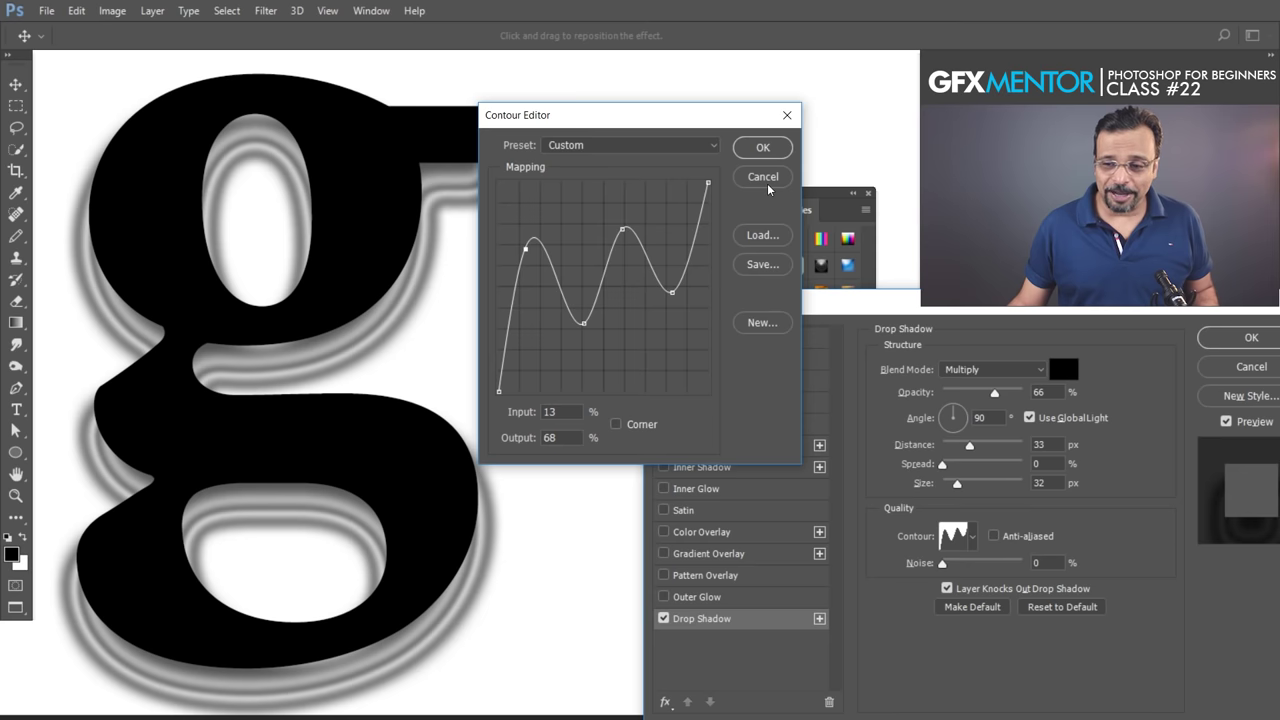
pyautogui.click(770, 186)
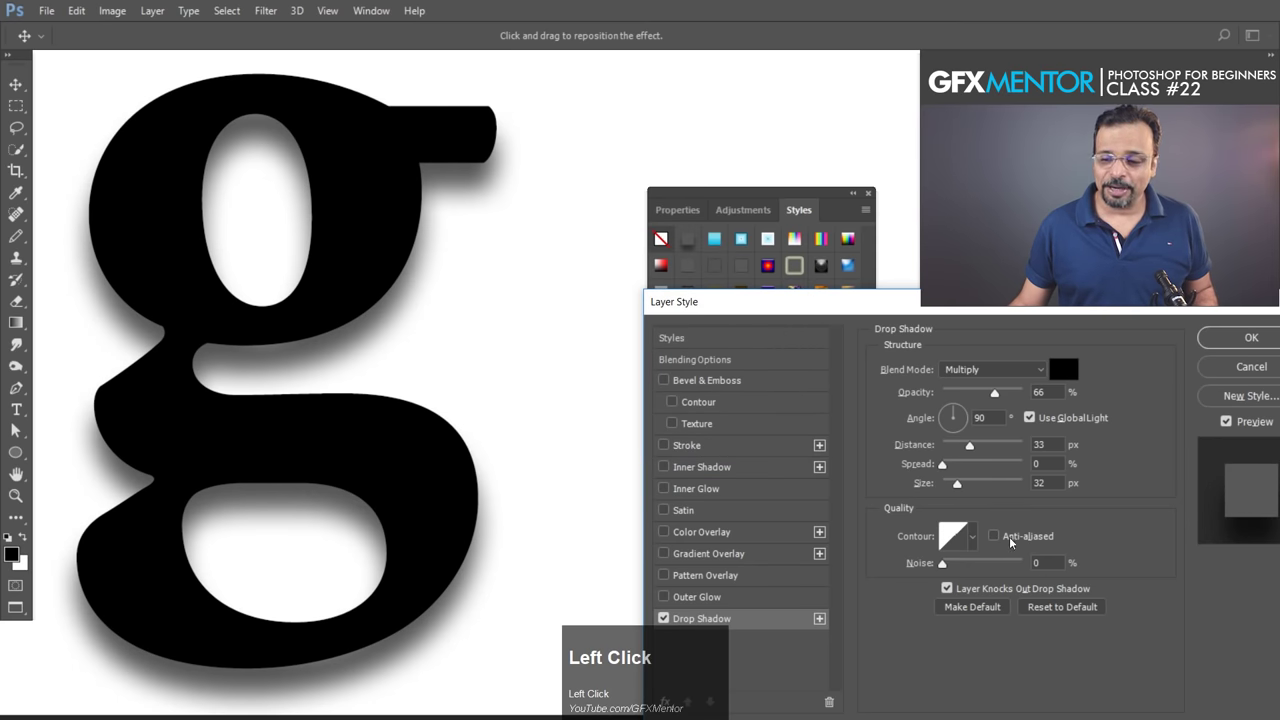
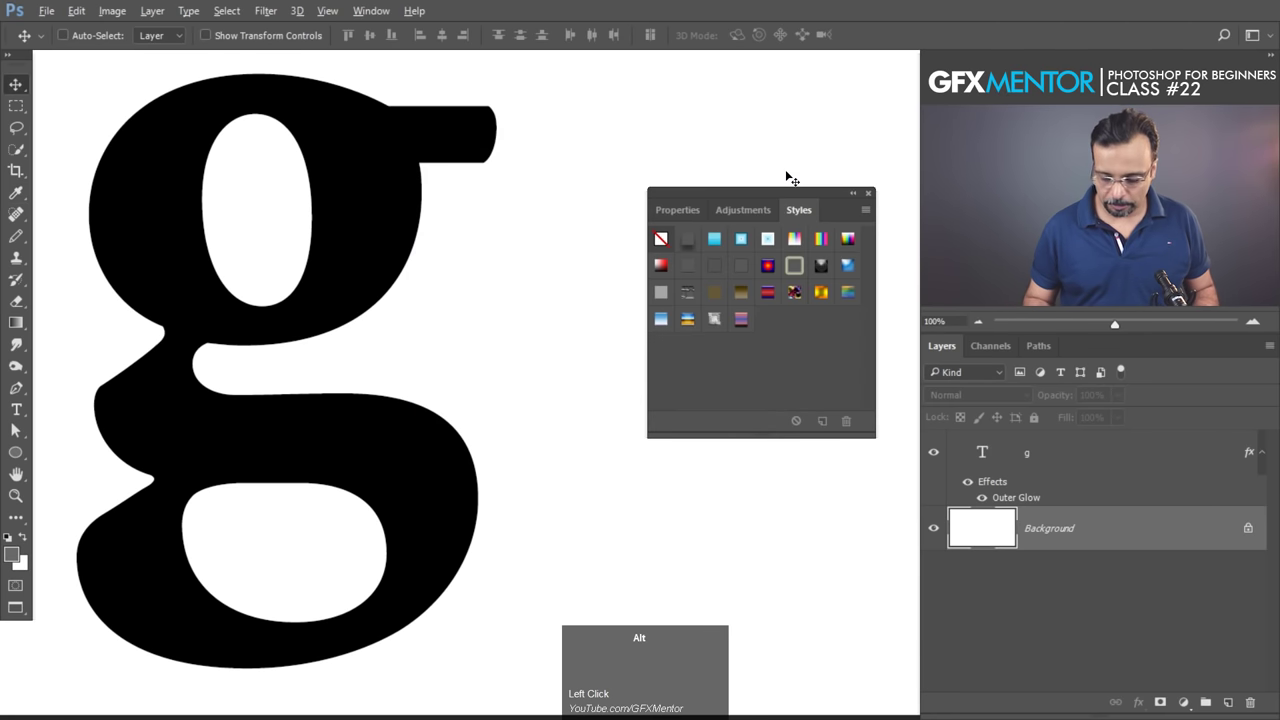
# - Fill the Background layer with the grey foreground colour, revealing the glow around g
pyautogui.press('alt+BackSpace')
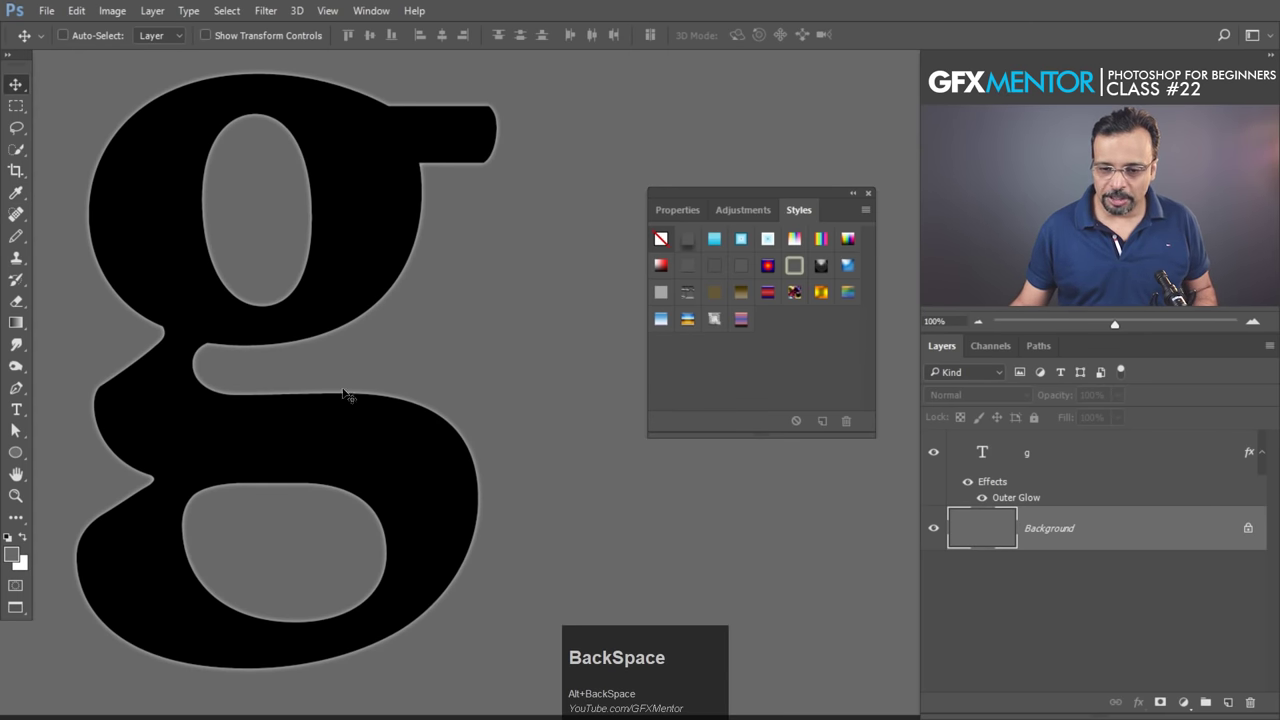
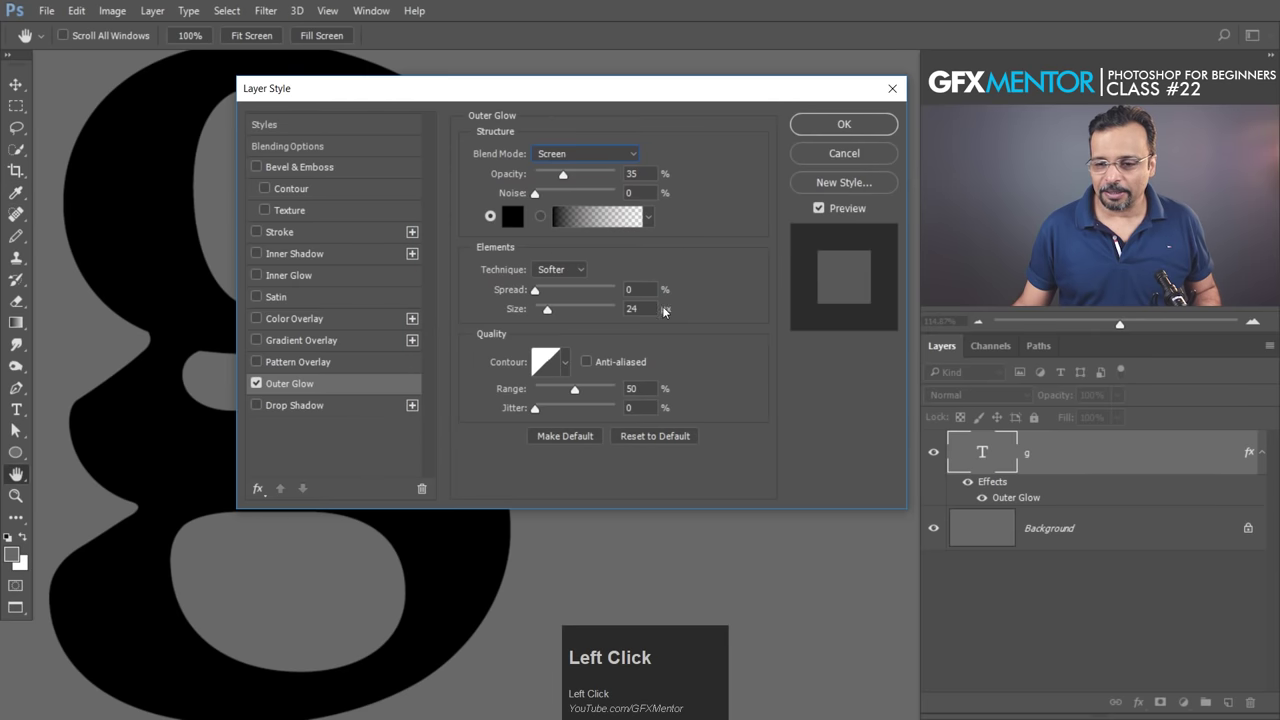
# - Adjust the black outer glow's opacity, raising it to about 69%
pyautogui.moveTo(566, 176); pyautogui.dragTo(485, 163)
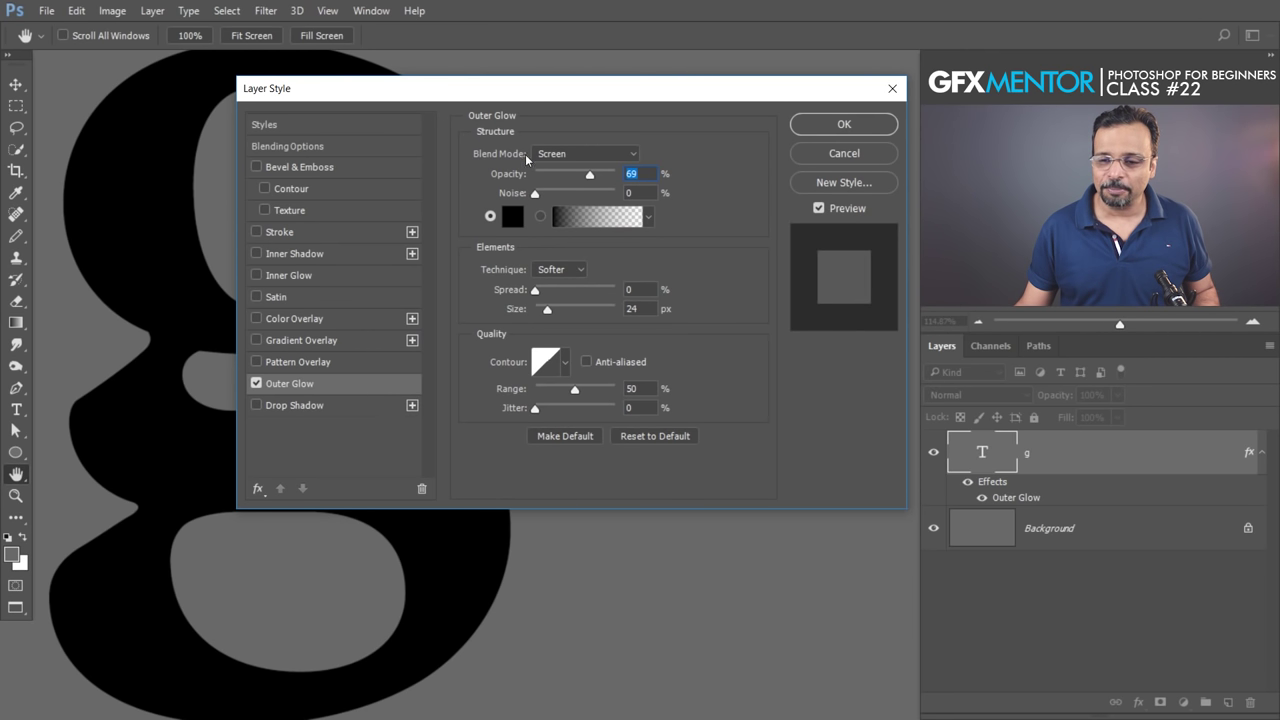
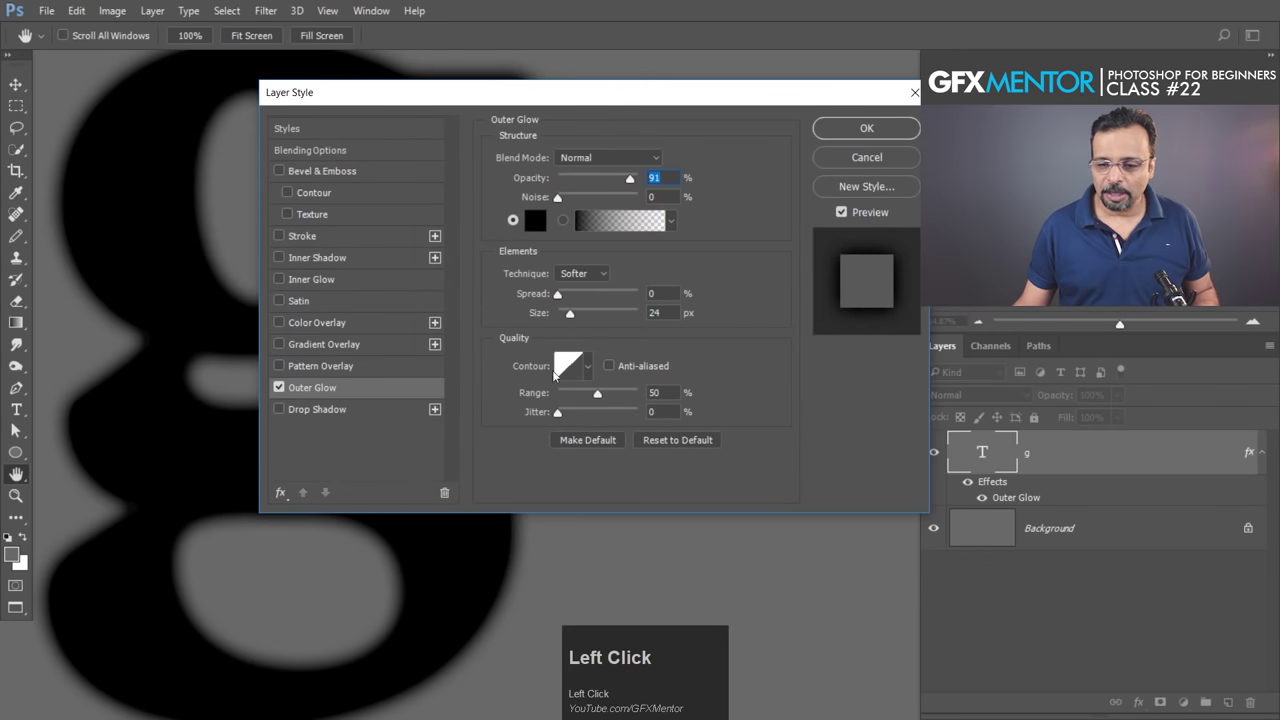
# - Enlarge the outer glow to 32 px and narrow its range to 23% for a faint ring around g
pyautogui.moveTo(589, 370); pyautogui.dragTo(602, 398)
pyautogui.moveTo(602, 398); pyautogui.dragTo(772, 532)
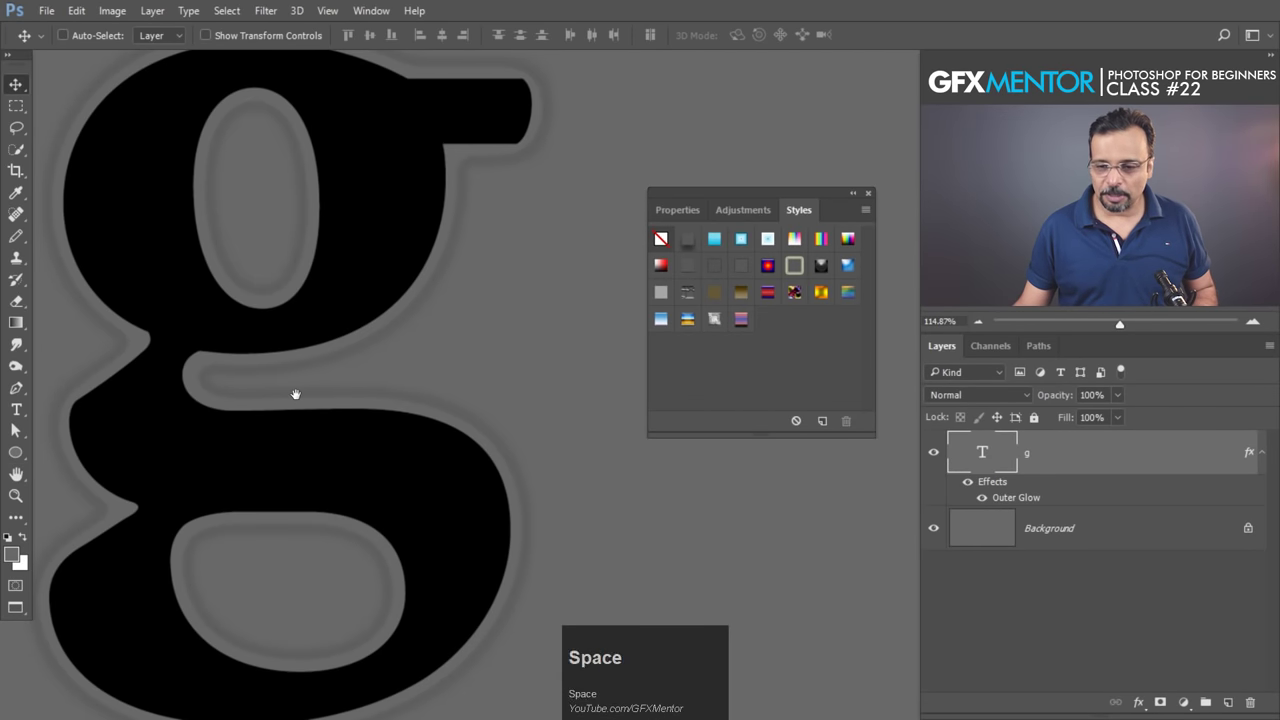
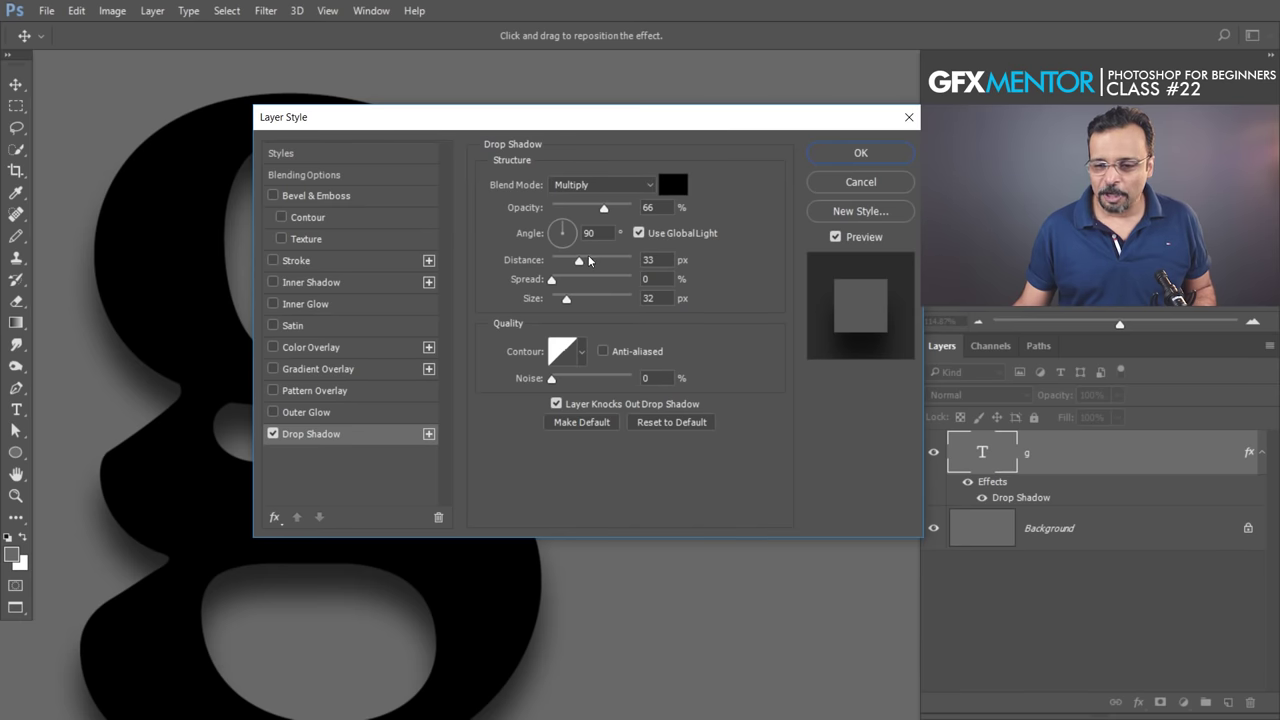
# - Set the drop shadow's distance to about 30 px so it falls further from the shapes
pyautogui.moveTo(580, 267); pyautogui.dragTo(648, 331)
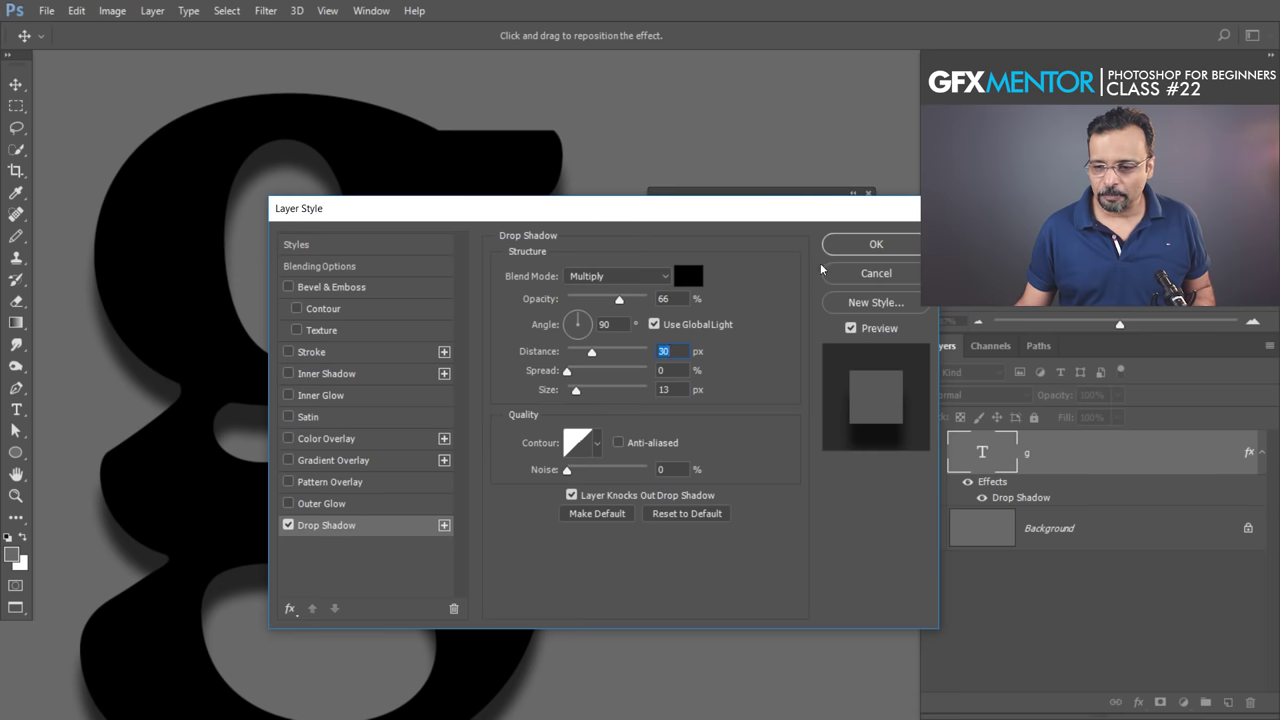
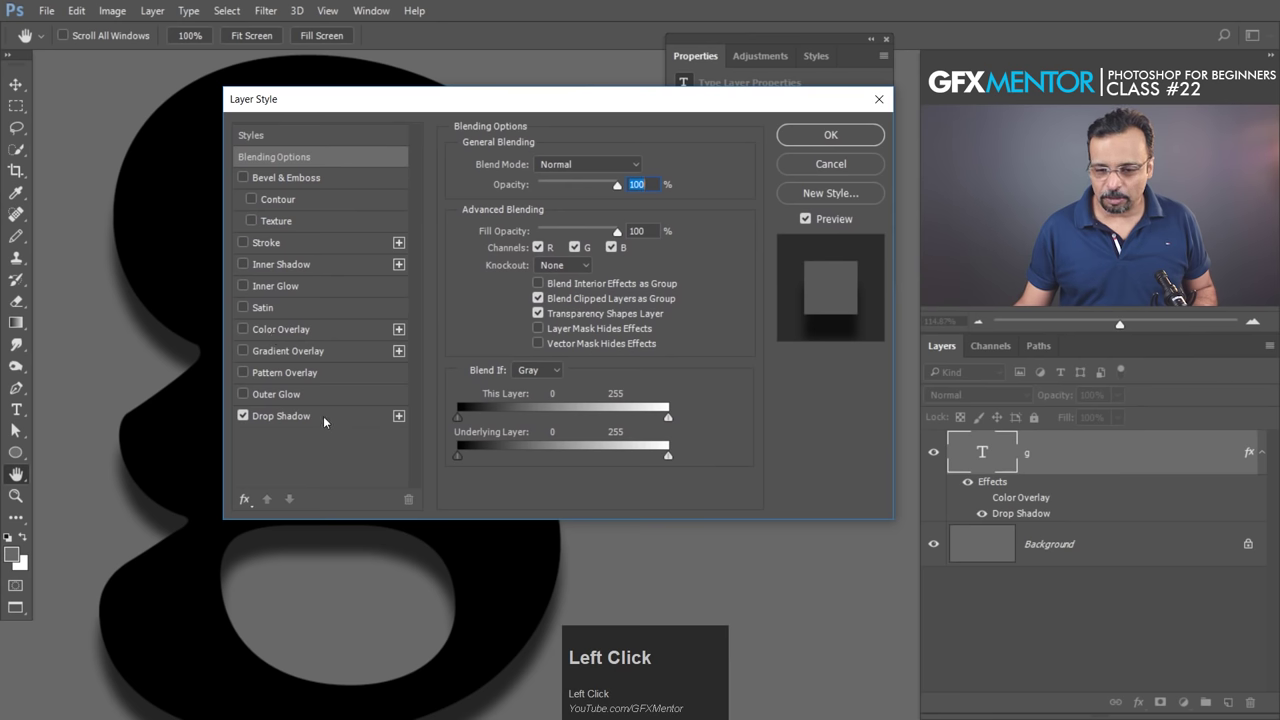
# - Toggle the g's drop shadow off and back on to compare the letter without it
pyautogui.click(250, 421)
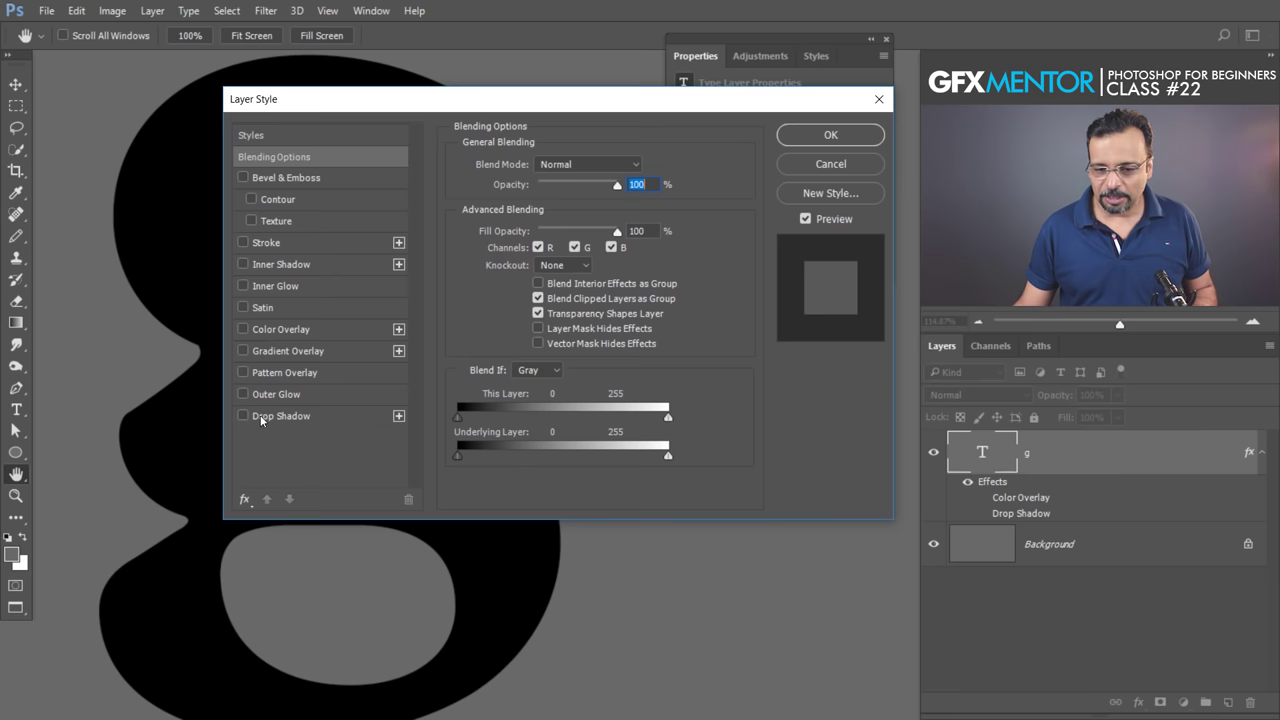
pyautogui.click(252, 420)
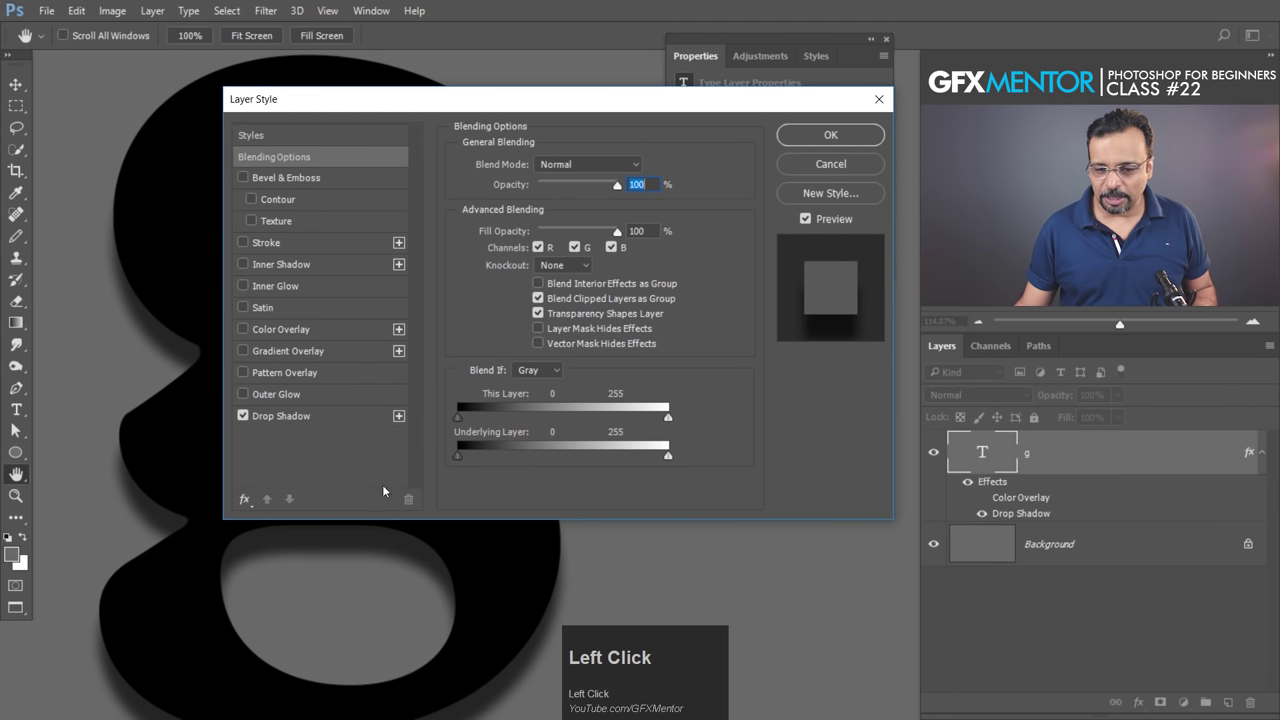
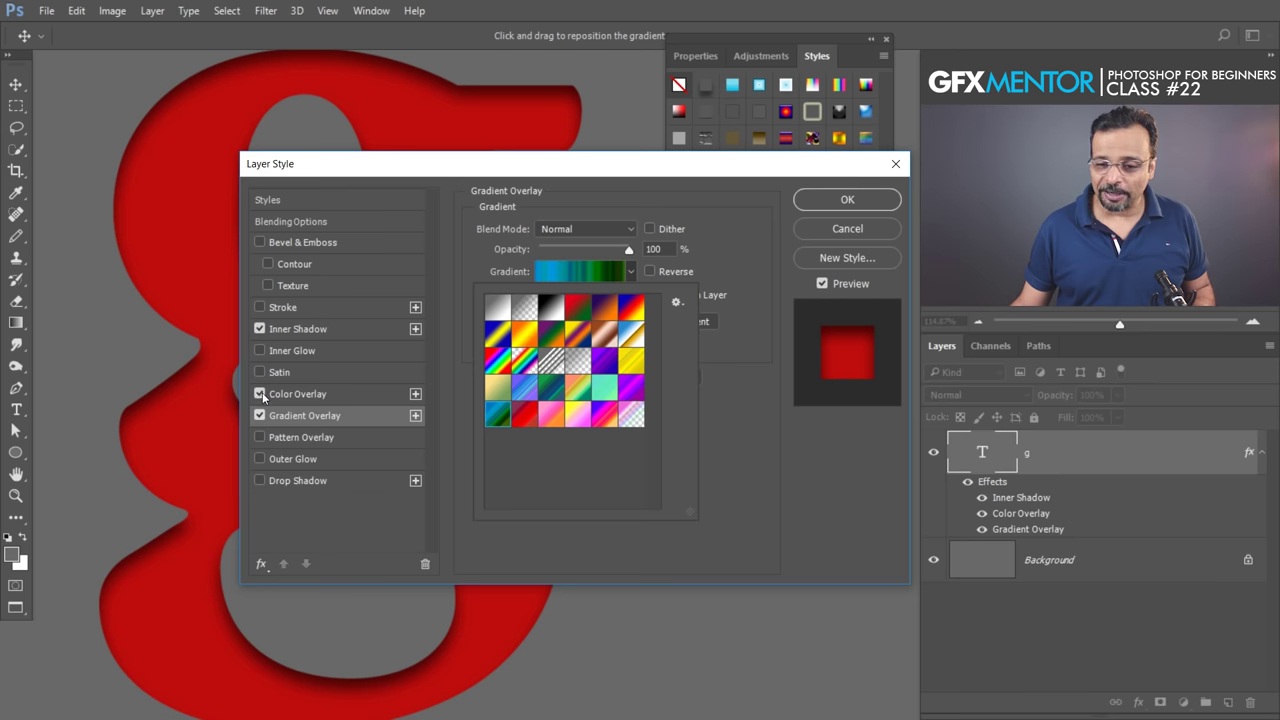
# - Hide the red colour overlay to preview the blue-green gradient, then re-enable and select it
pyautogui.click(265, 396)
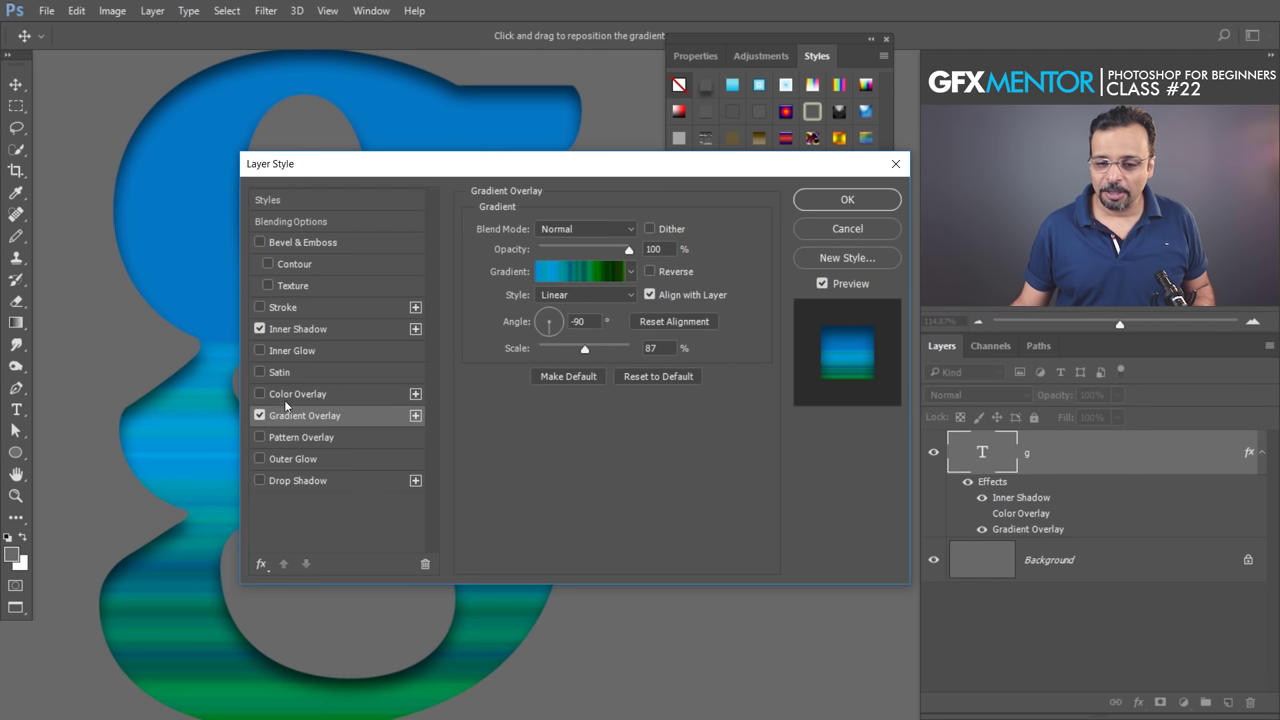
pyautogui.click(263, 392)
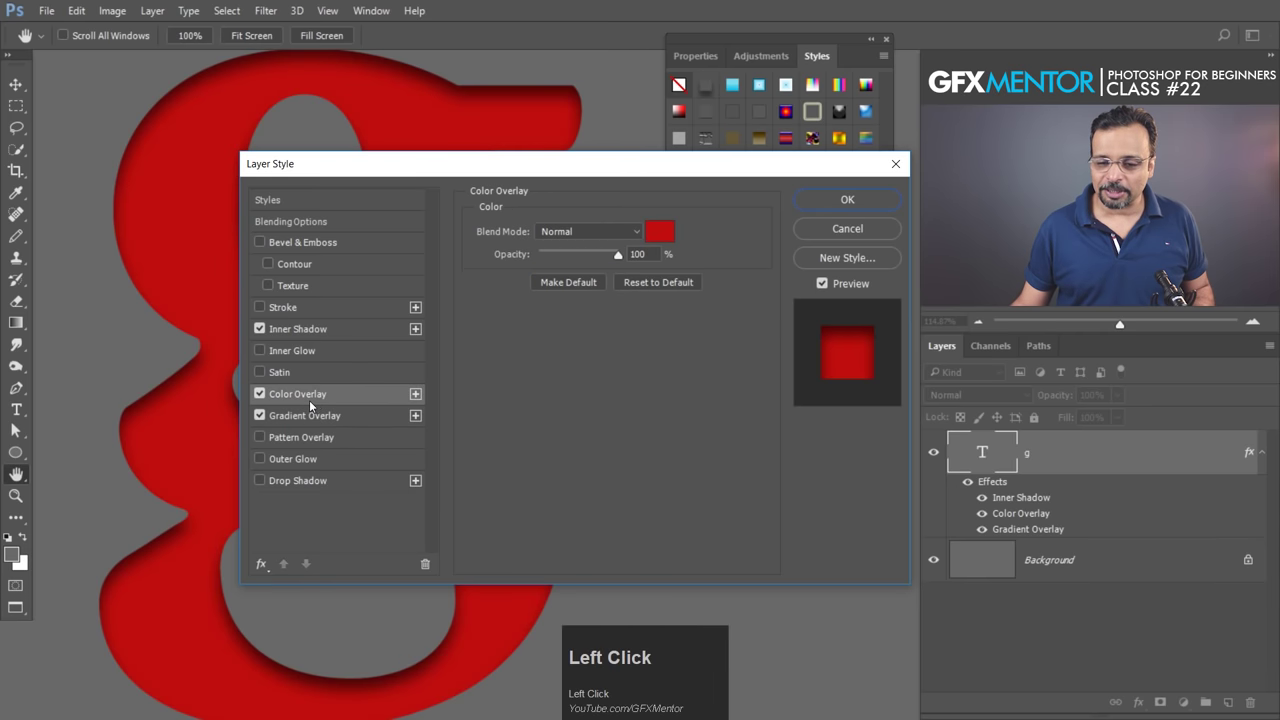